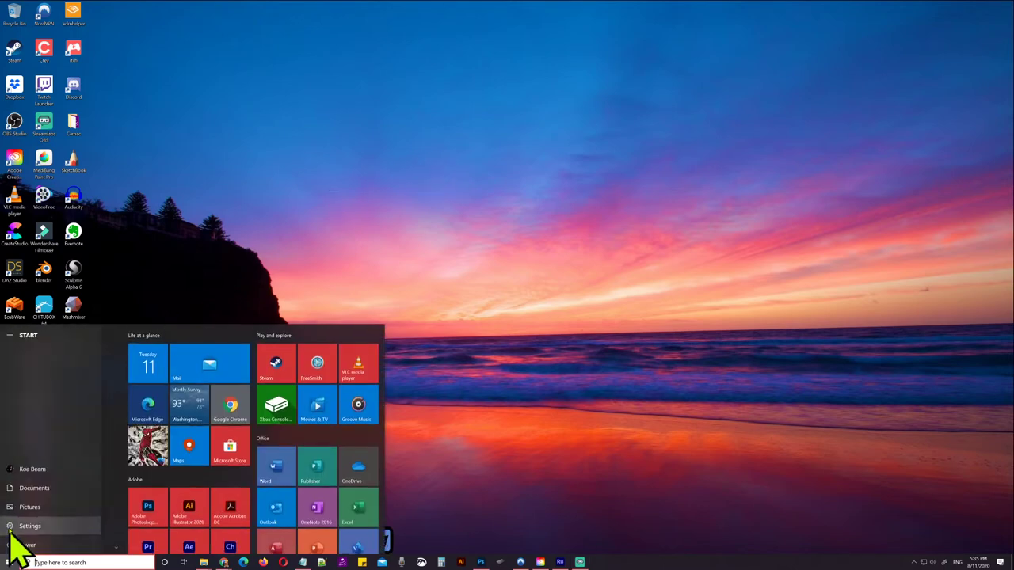
Reach the Cursor & pointer page under Ease of Access in Windows Settings
left_click(21, 544)
left_click(427, 258)
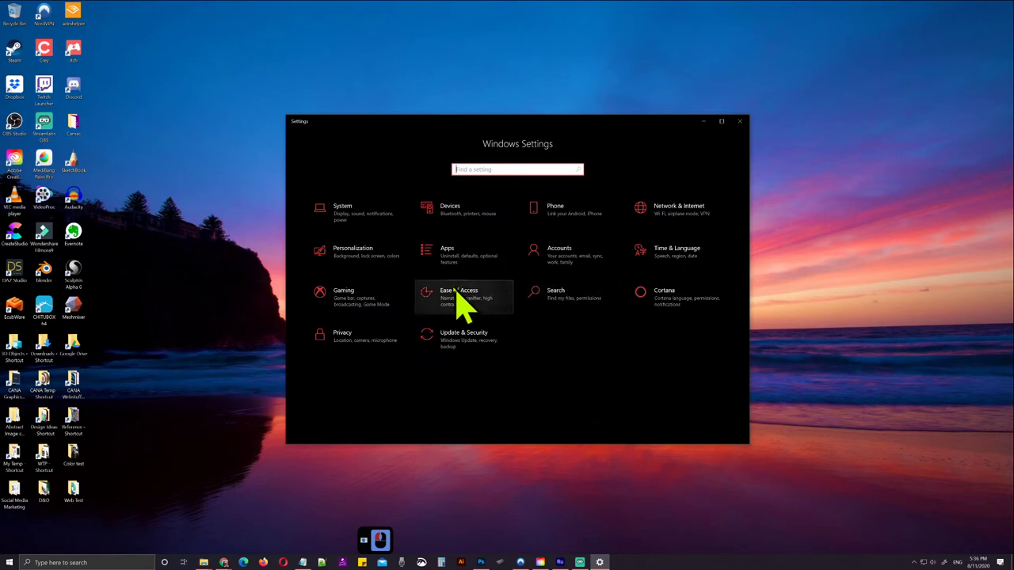
left_click(462, 305)
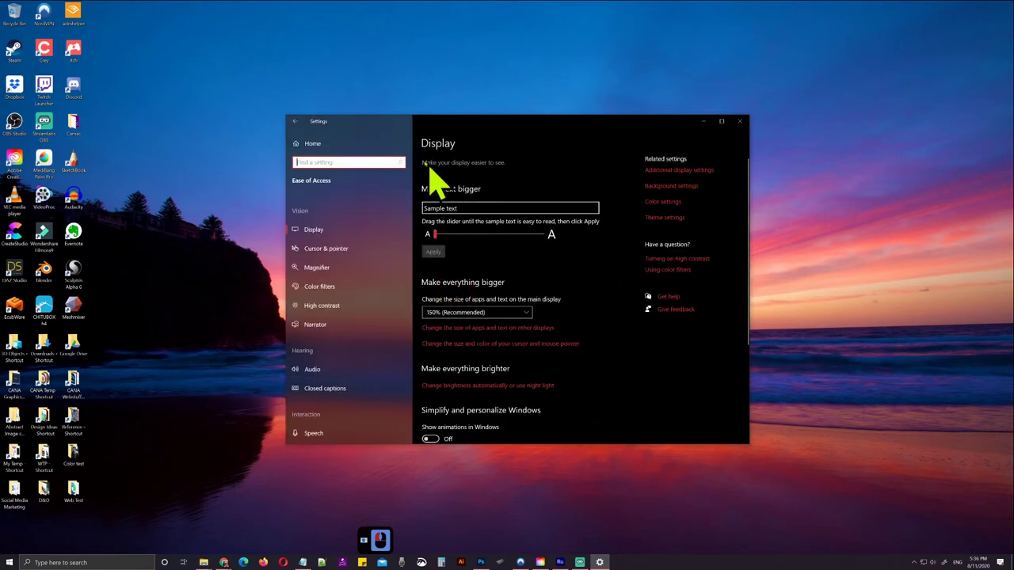
left_click(355, 260)
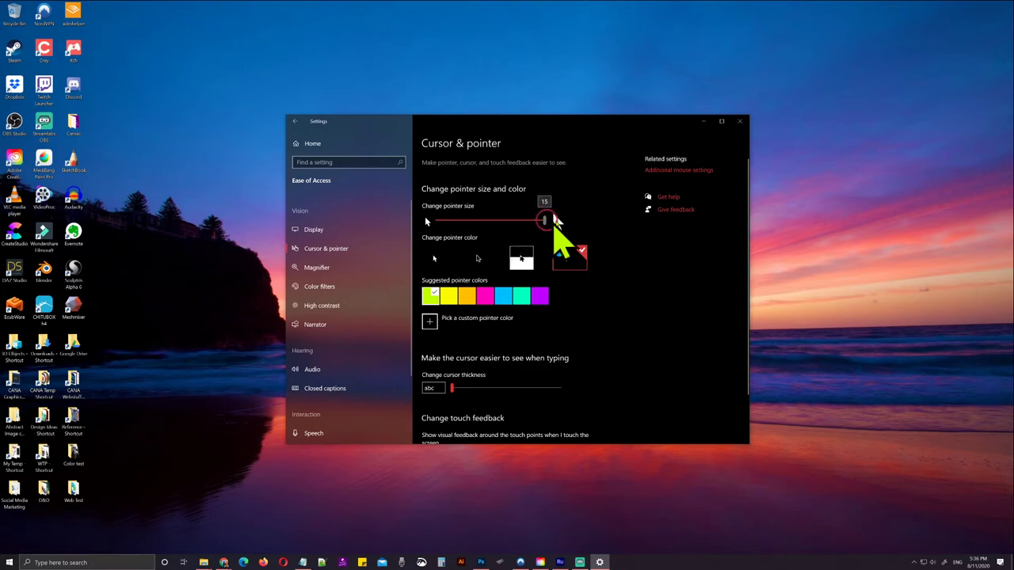
Set the pointer size slider to a medium size of about 11
left_click(580, 240)
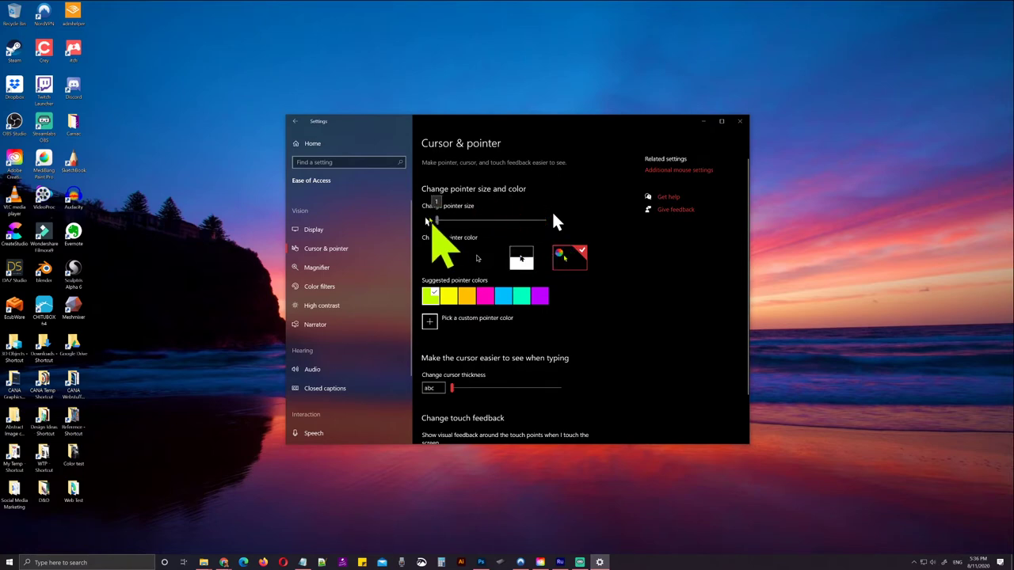
left_click(445, 235)
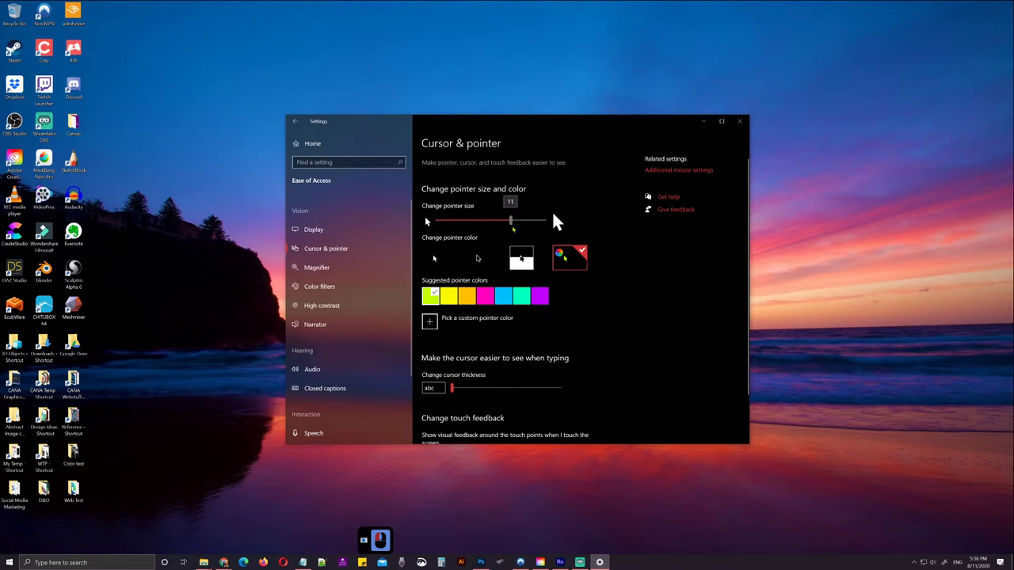
left_click(519, 234)
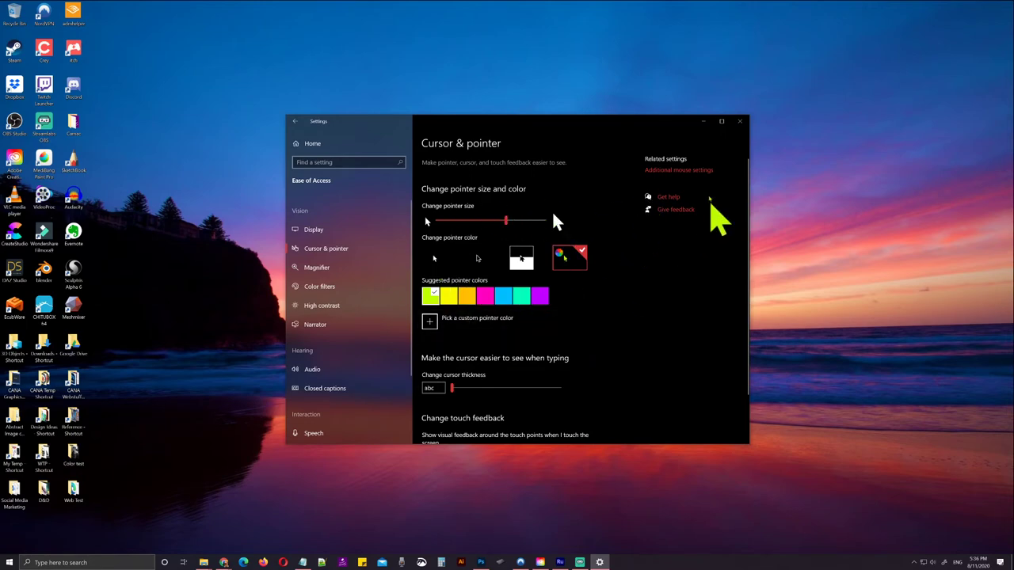
Review the pointer visibility options in Mouse Properties and close the dialog
left_click(710, 183)
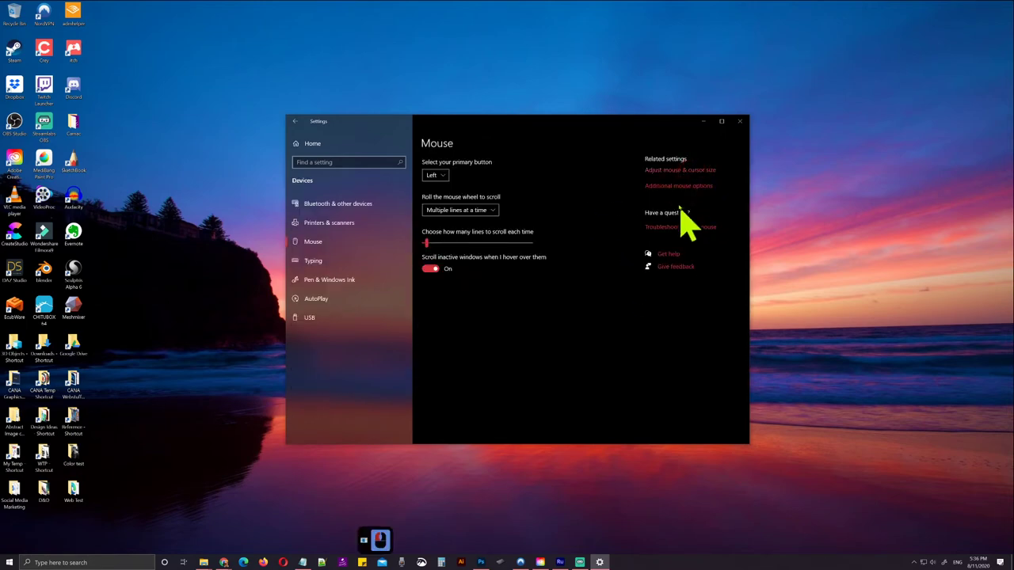
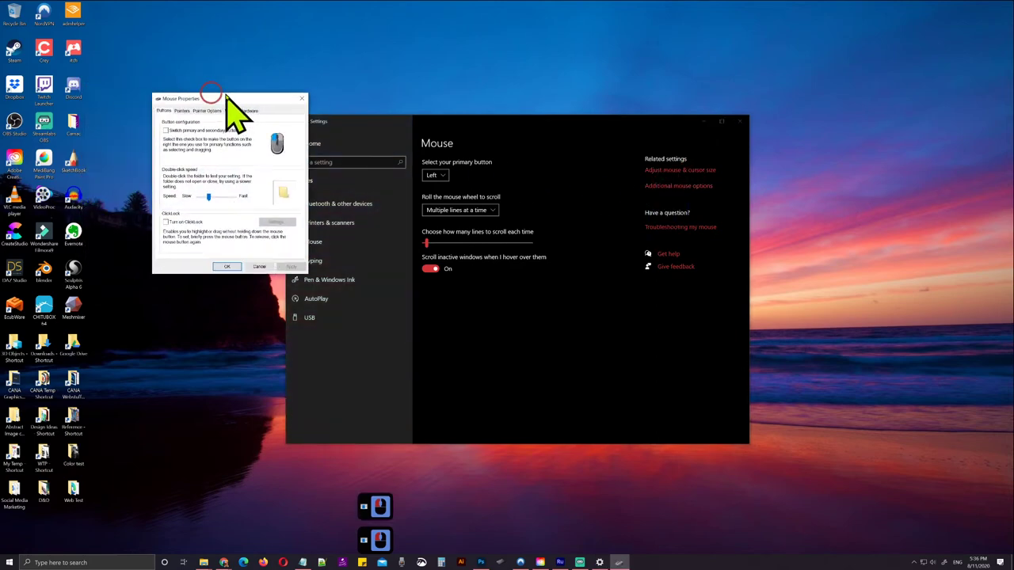
left_click(456, 118)
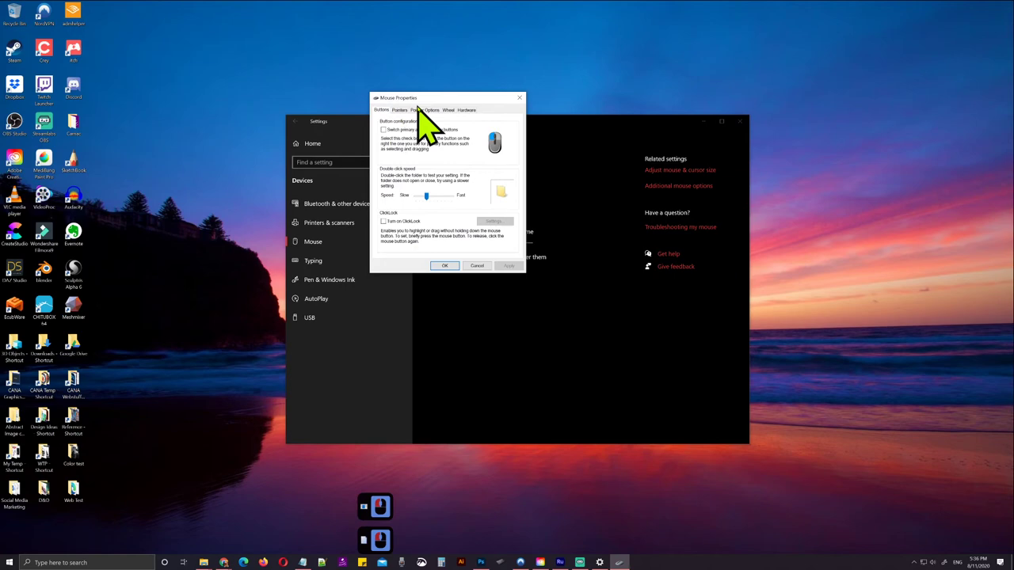
left_click(429, 125)
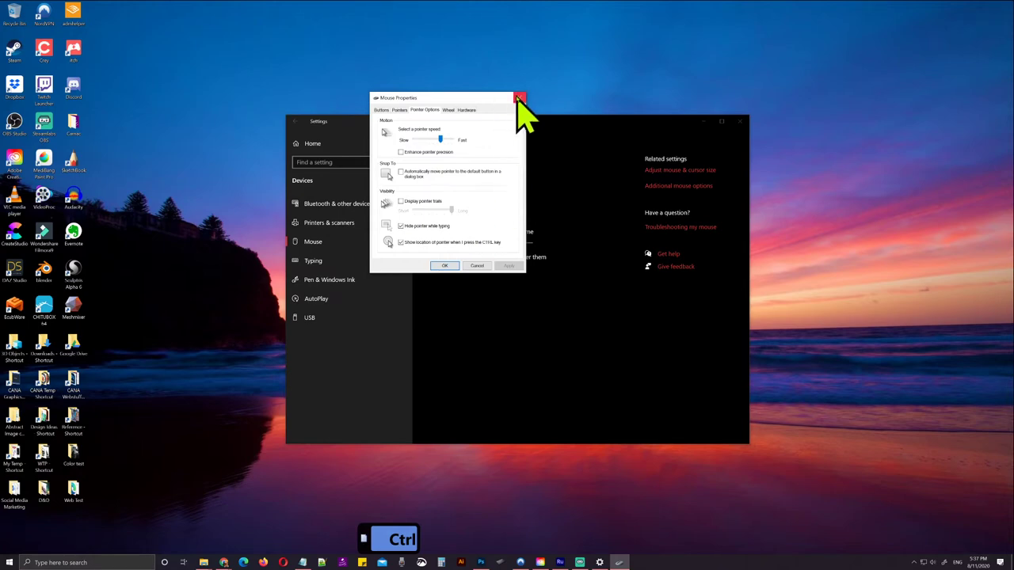
left_click(530, 112)
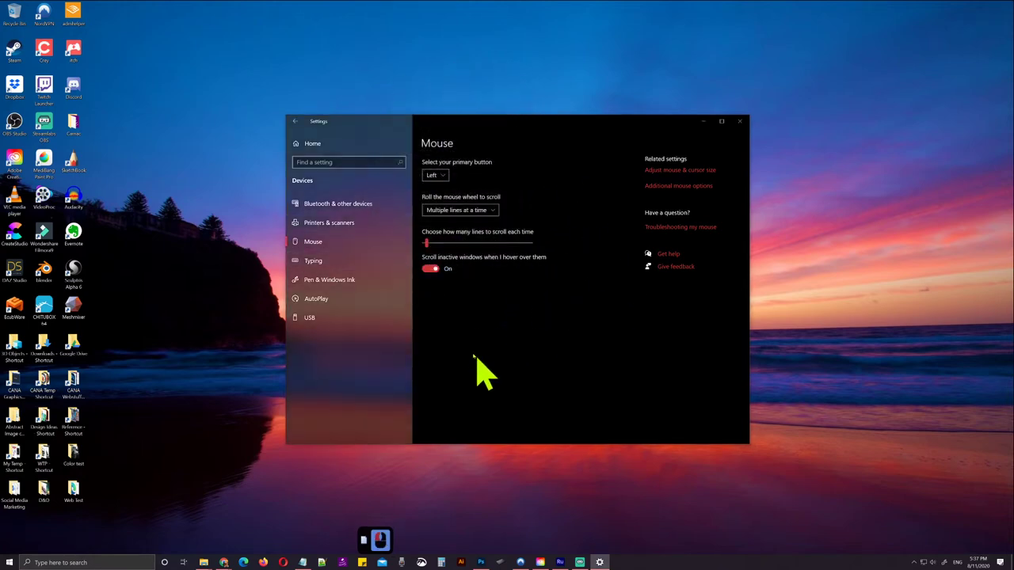
Go from Settings Home through Ease of Access to the Magnifier page
left_click(334, 154)
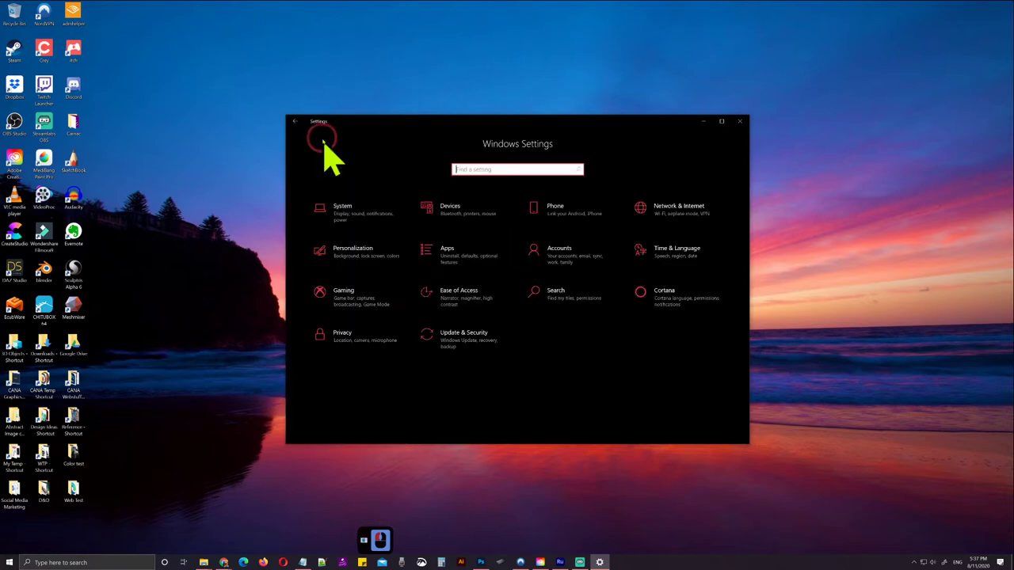
left_click(476, 303)
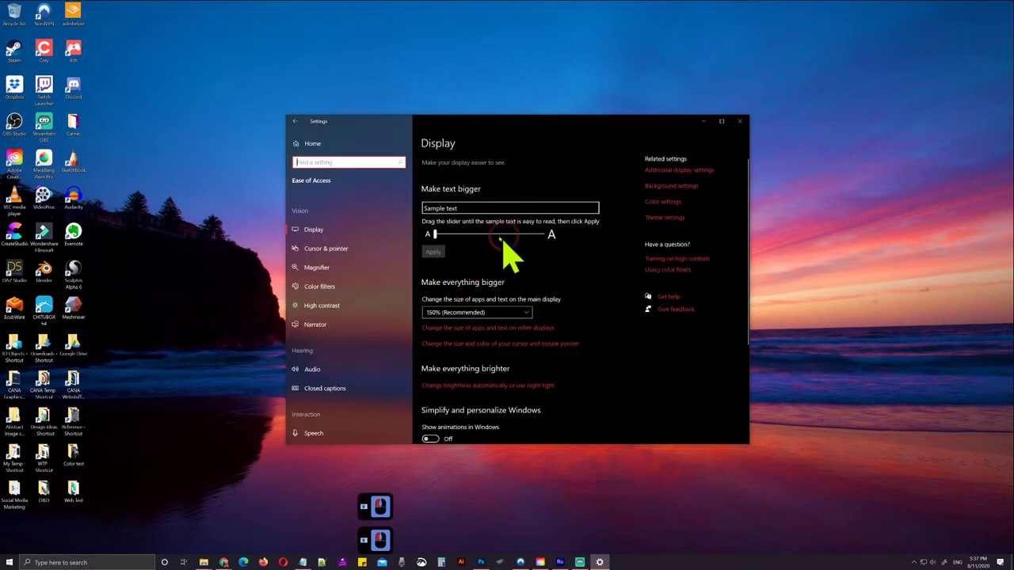
left_click(341, 278)
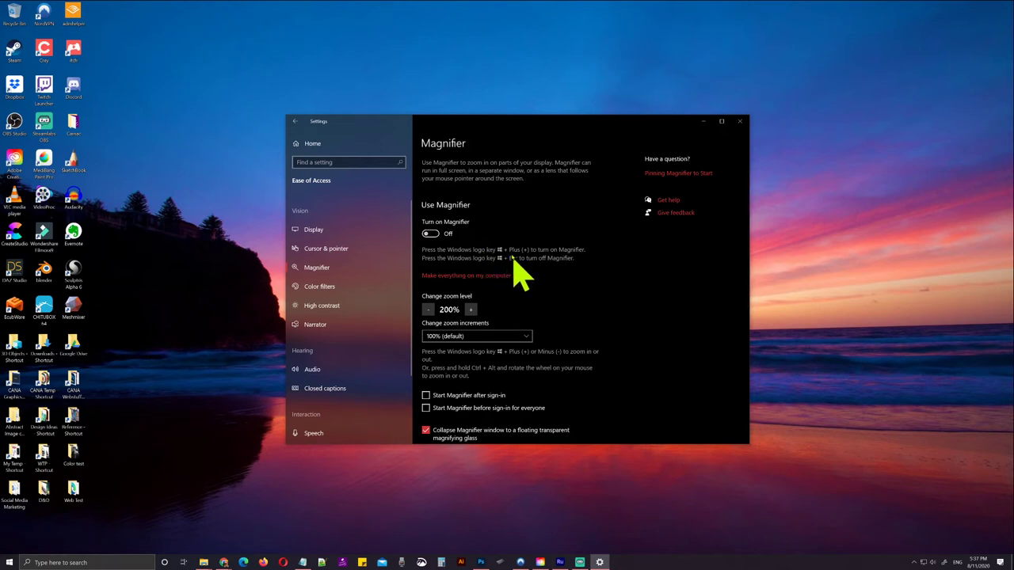
Zoom the Magnifier up to 400%, back to 100%, and settle at 200% with Win+Plus/Minus
key("super+=")
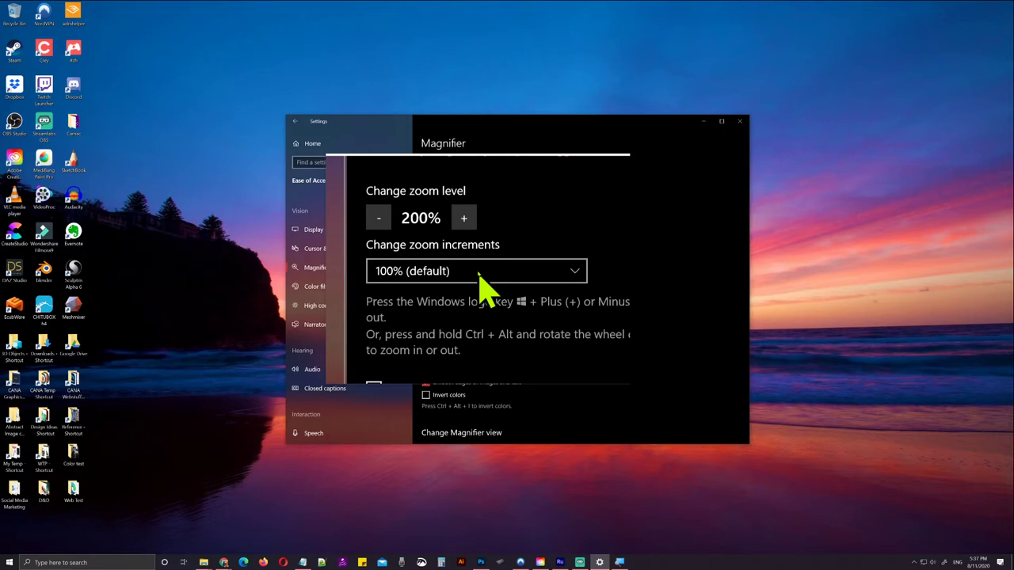
key("super+=")
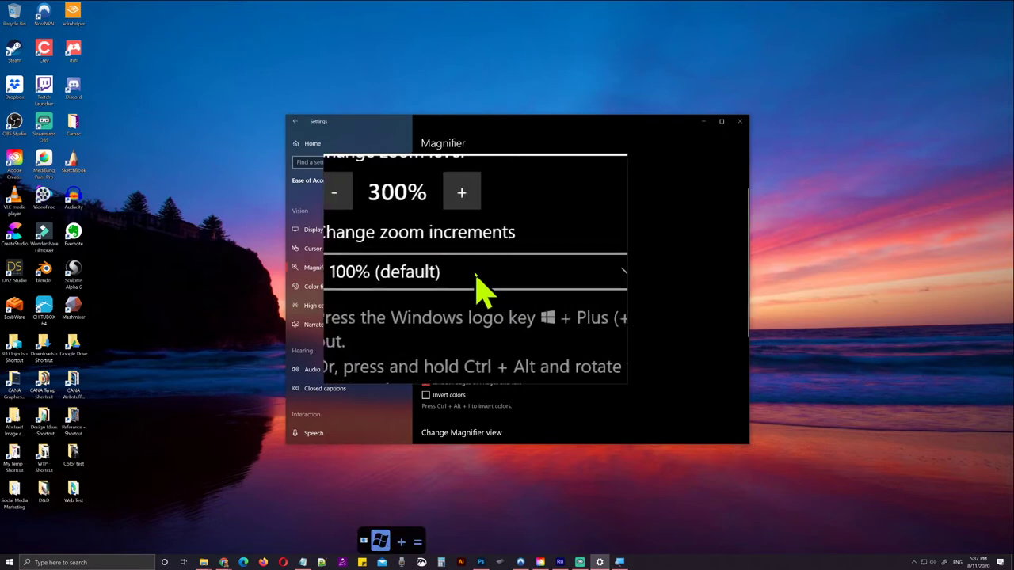
key("super+=")
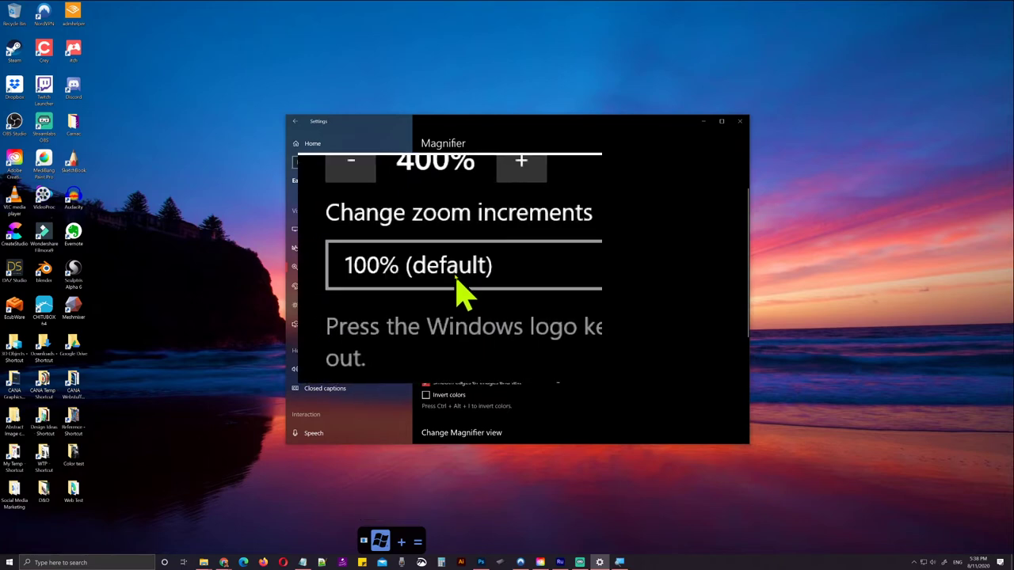
key("super+-")
key("super+-")
key("super+-")
key("super+-")
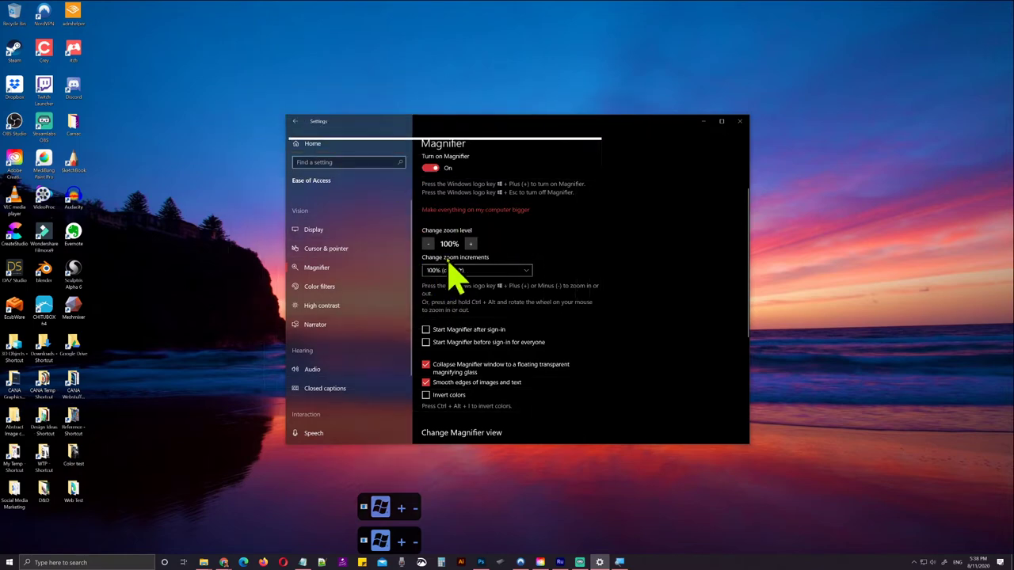
key("super+=")
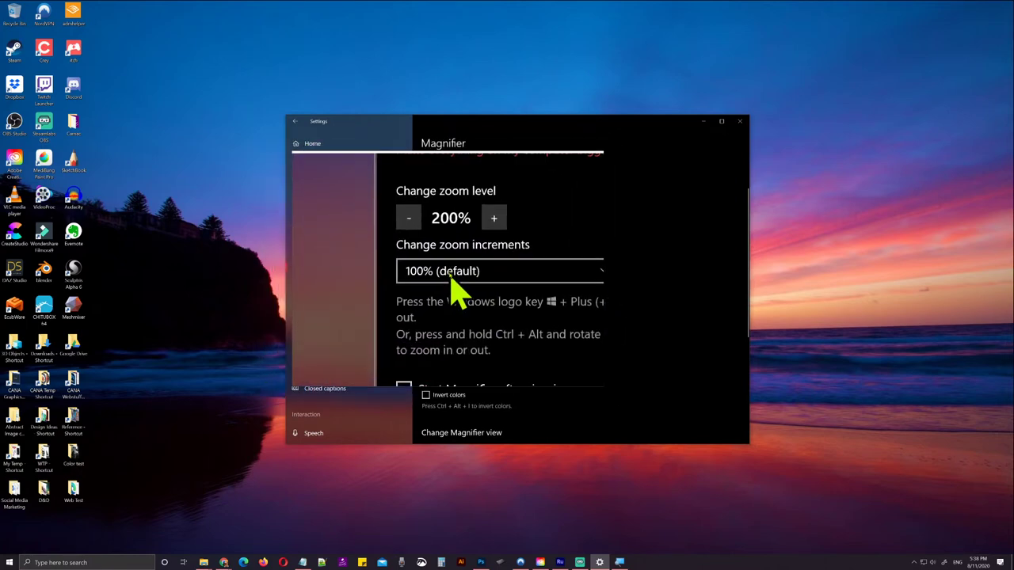
Turn Magnifier off with Win+Esc and keep the Lens view in Choose a view
key("super+Escape")
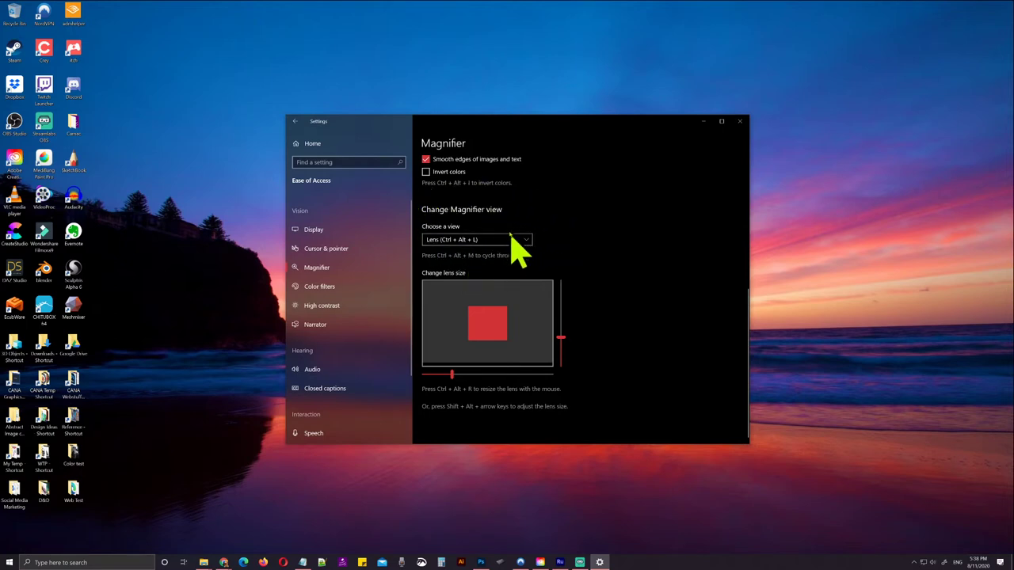
left_click(520, 250)
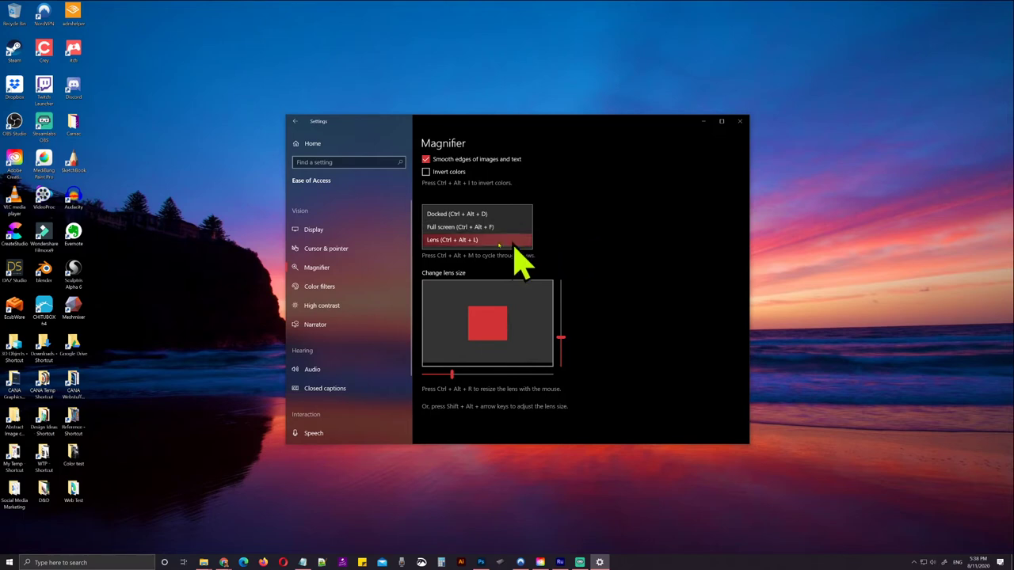
left_click(618, 271)
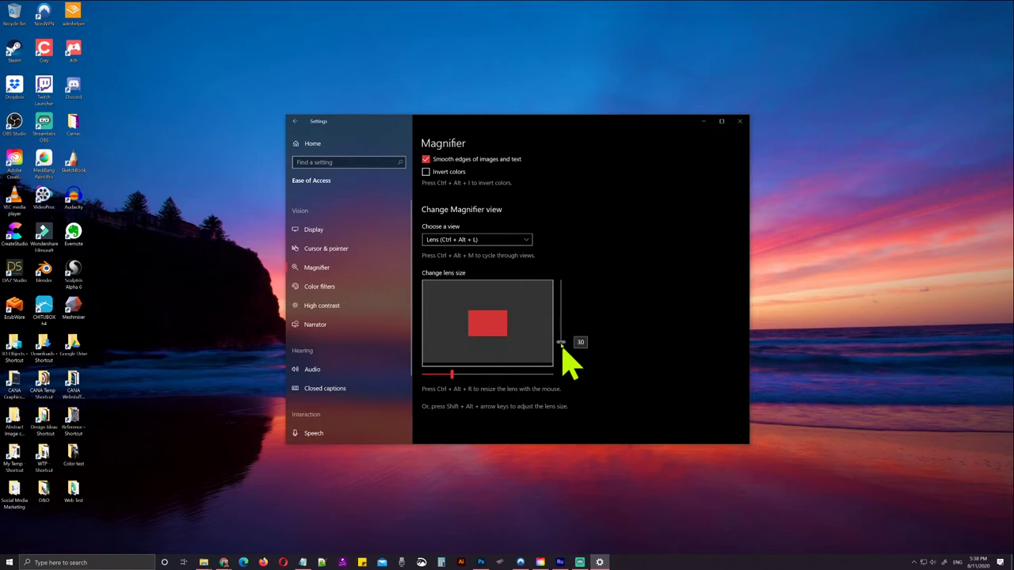
right_click(573, 353)
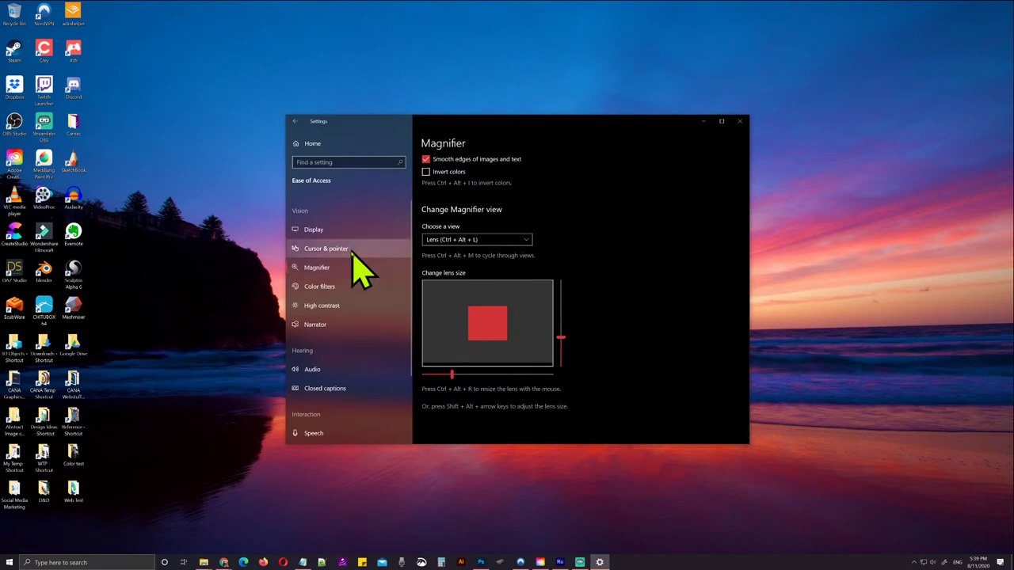
Turn off 'Get notifications from apps and other senders' in System > Notifications & actions
left_click(375, 263)
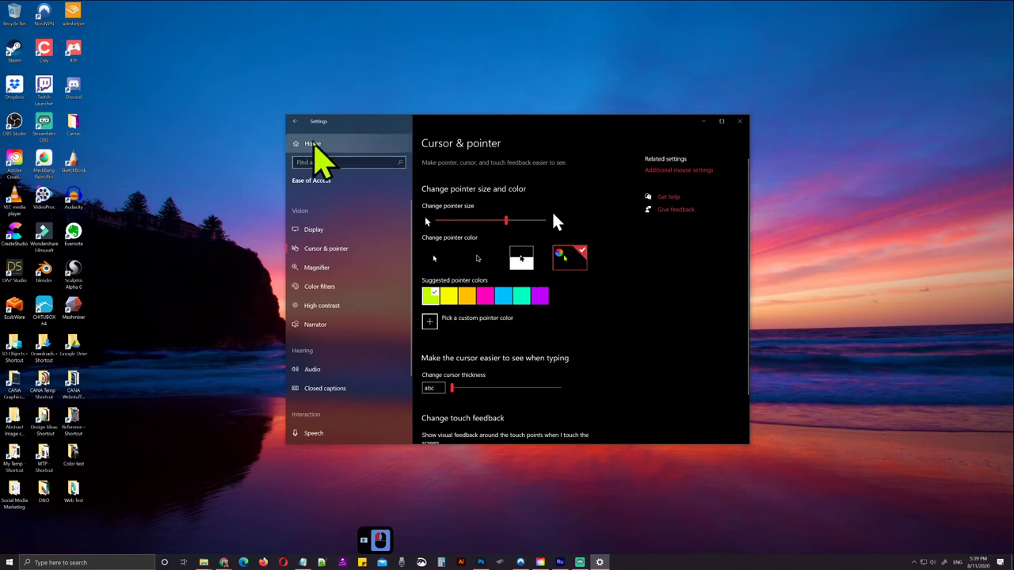
left_click(319, 149)
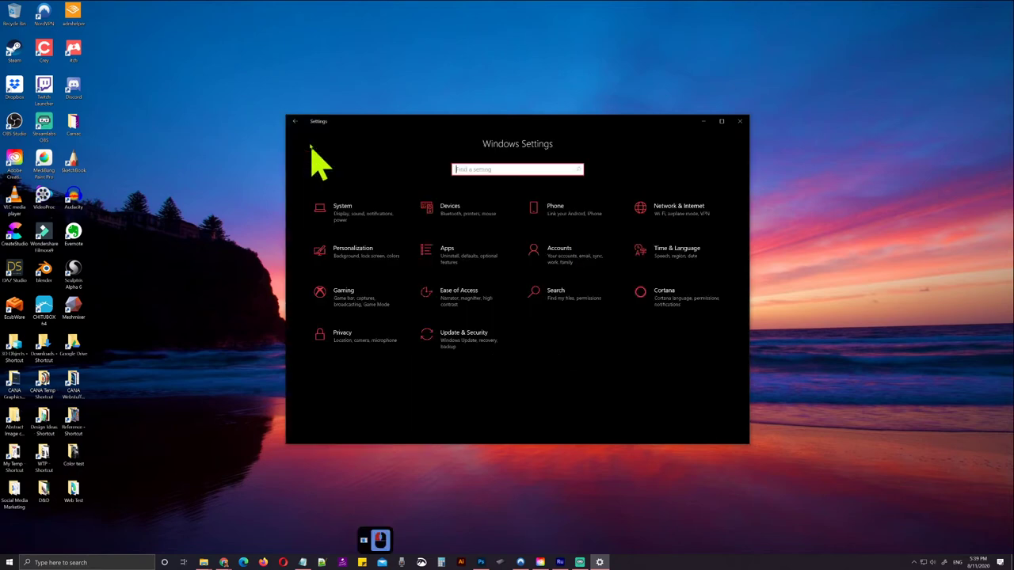
left_click(359, 208)
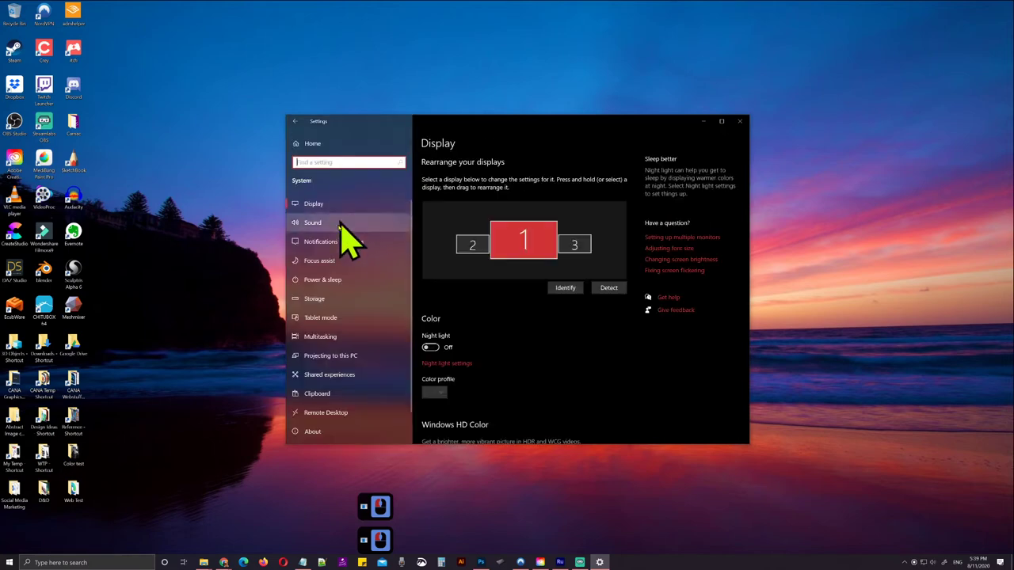
left_click(341, 252)
left_click(442, 266)
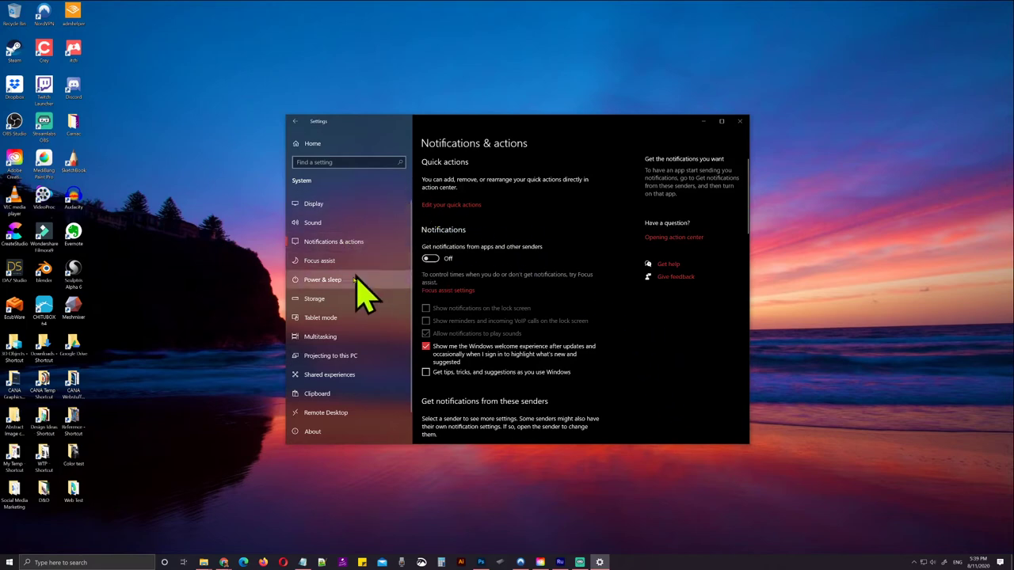
Set Screen turn-off and Sleep both to Never in Power & sleep, then return home
left_click(341, 288)
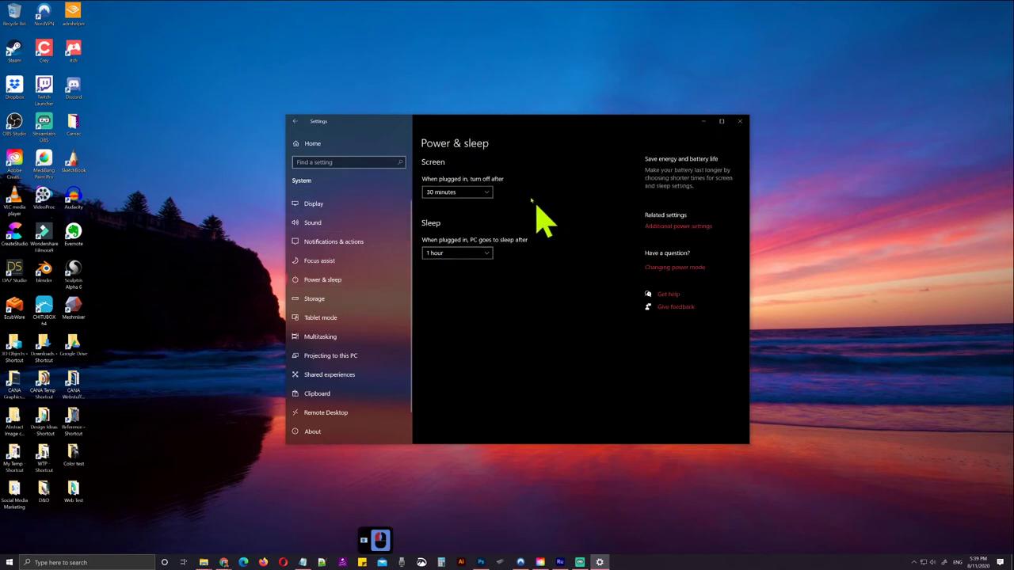
left_click(494, 196)
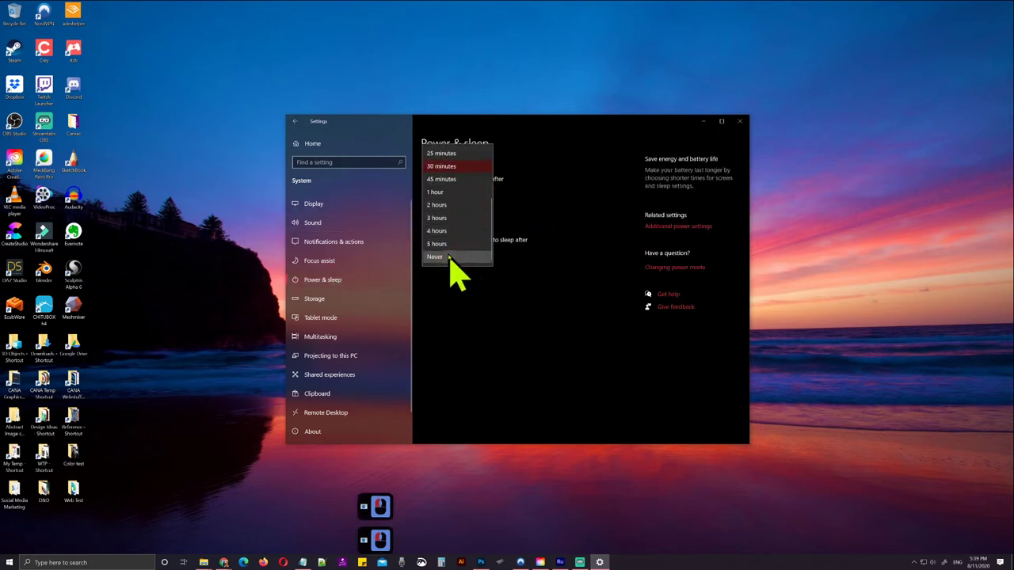
left_click(459, 263)
left_click(489, 259)
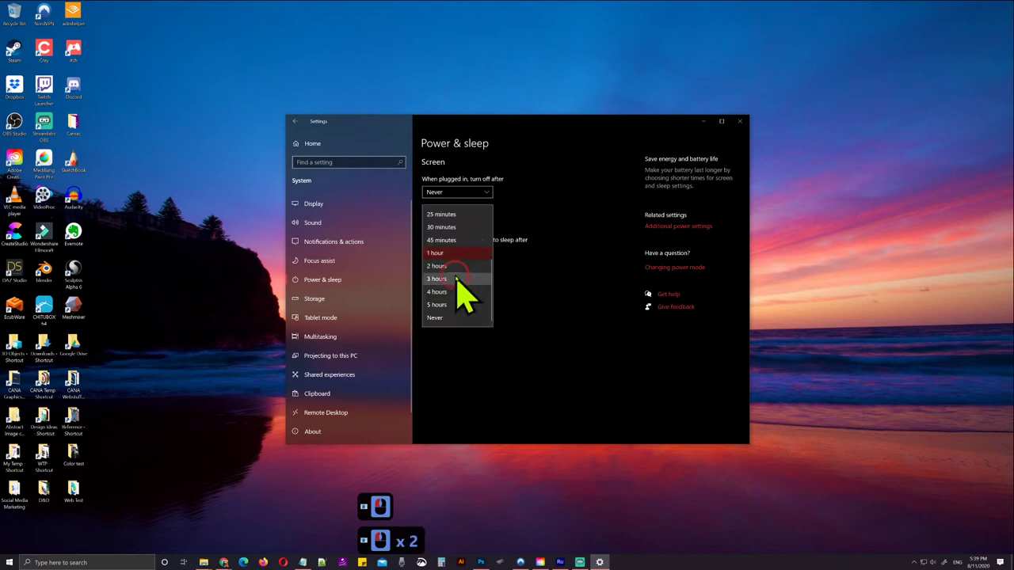
left_click(450, 328)
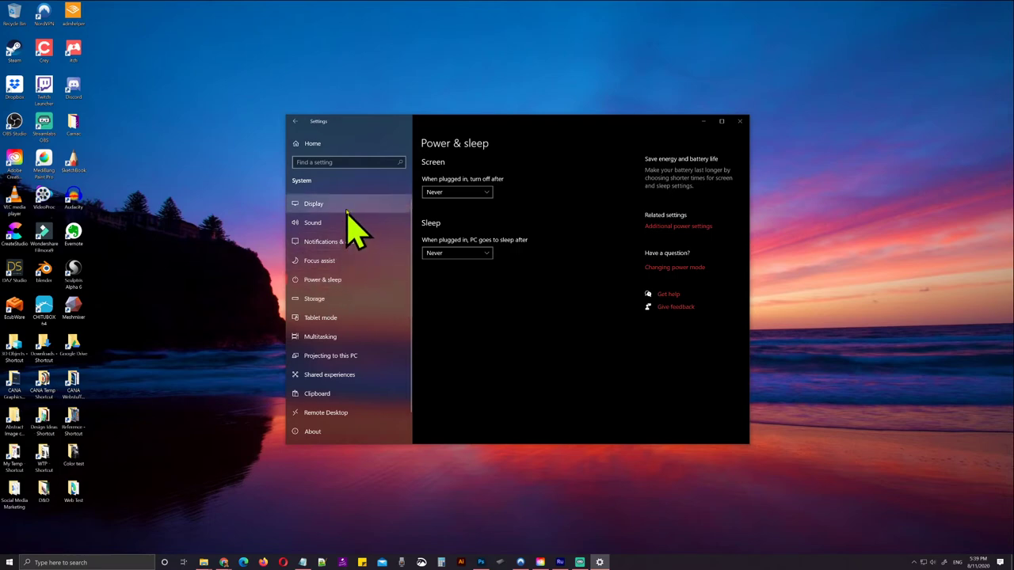
right_click(337, 150)
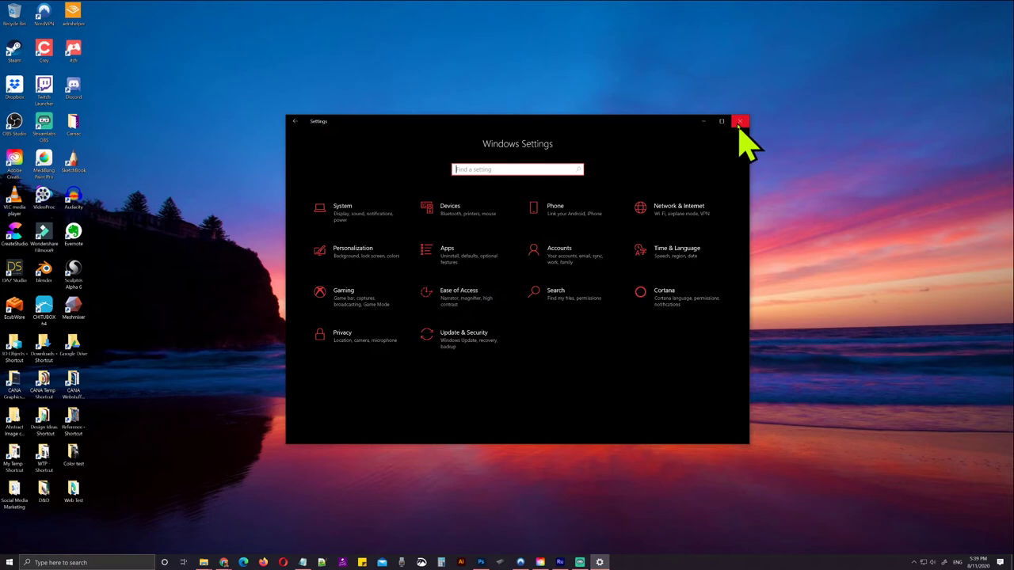
Close Settings and bring the Chrome window with the Carnac tab forward
left_click(745, 128)
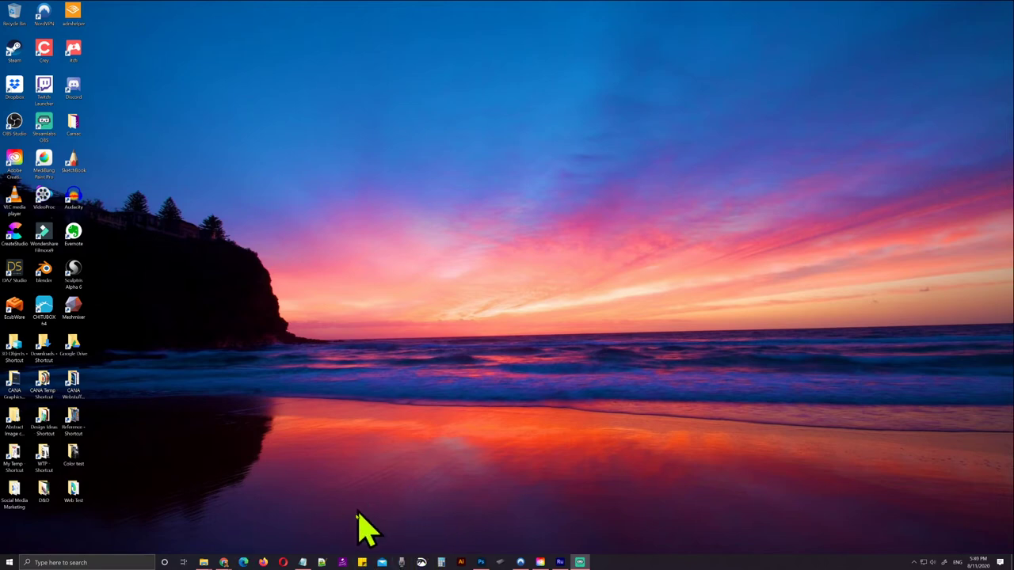
left_click(443, 495)
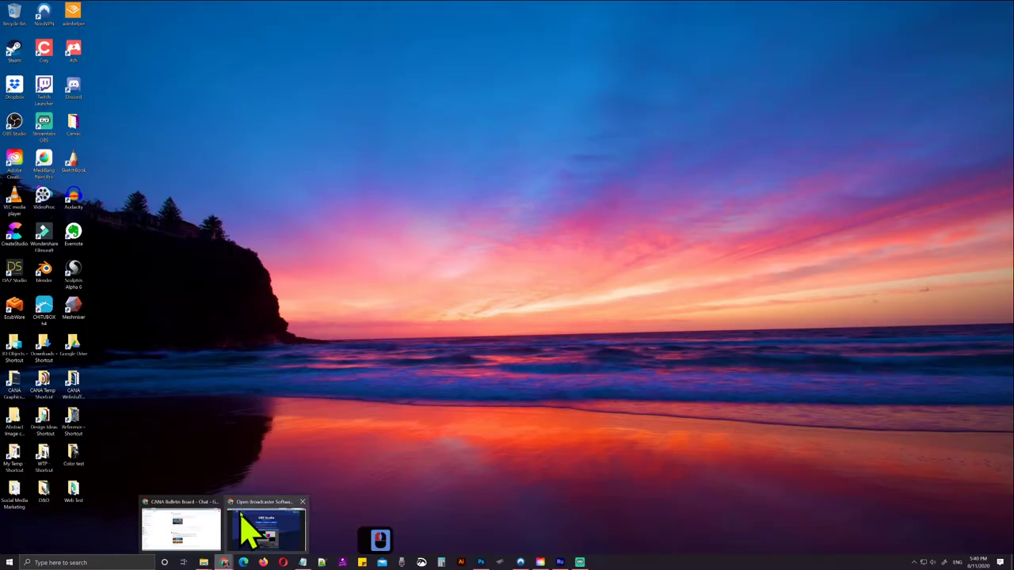
left_click(258, 514)
left_click(53, 18)
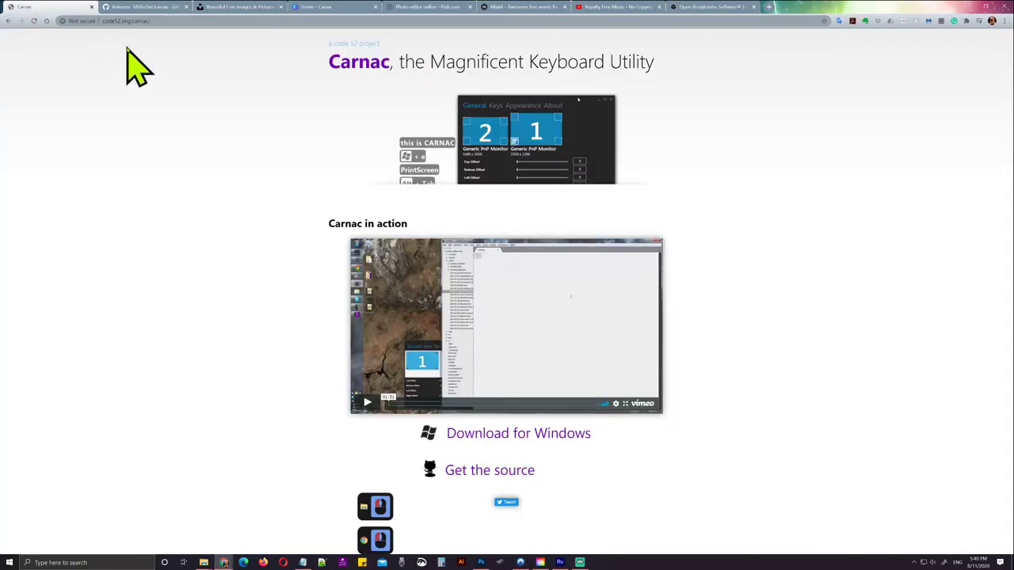
Restore Chrome to a smaller window and resize it over the desktop
key("super+=")
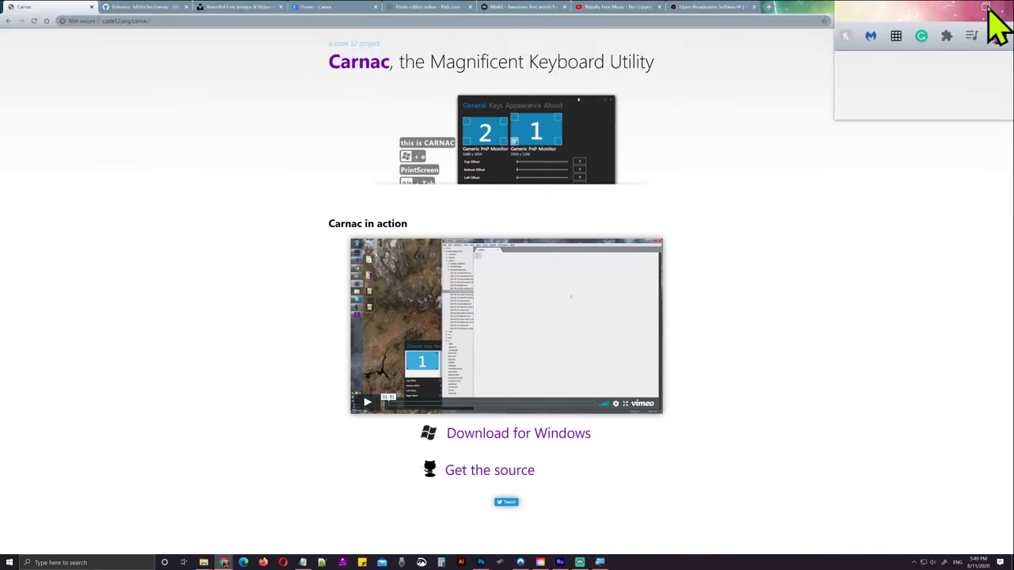
left_click(986, 19)
left_click_drag(503, 370, 750, 416)
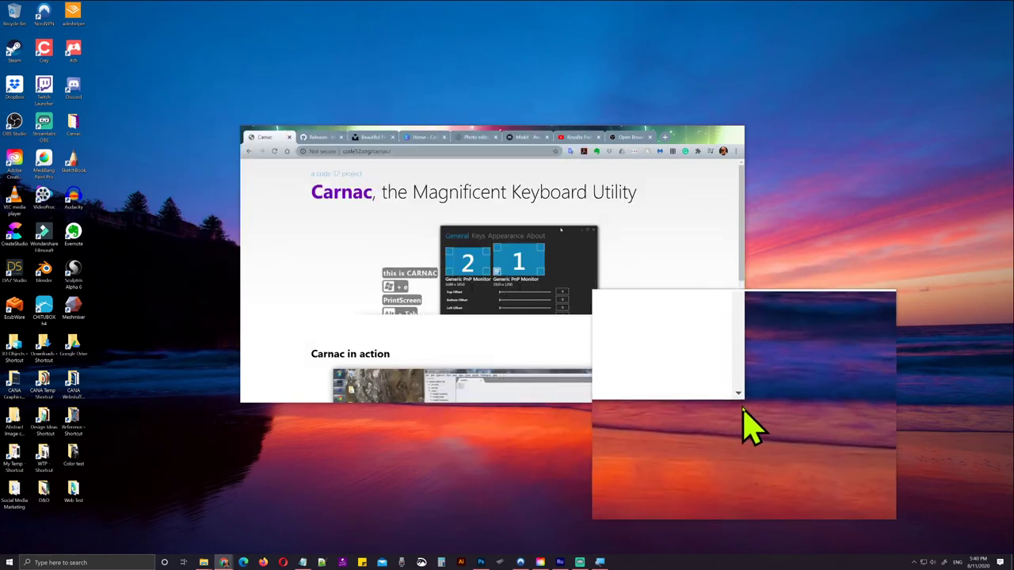
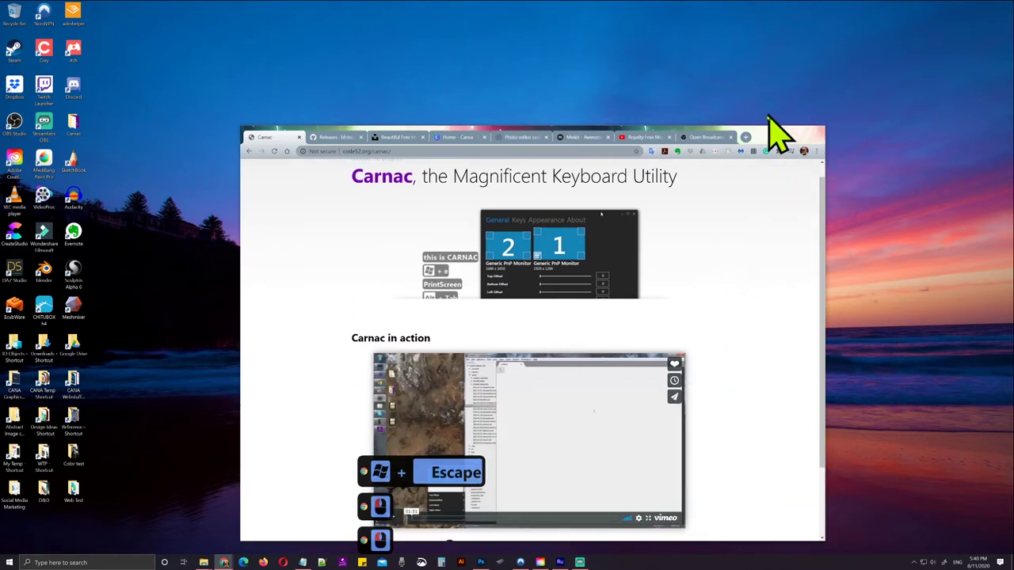
Type 'Hello everyone' beneath the description in the Notepad window
left_click(704, 102)
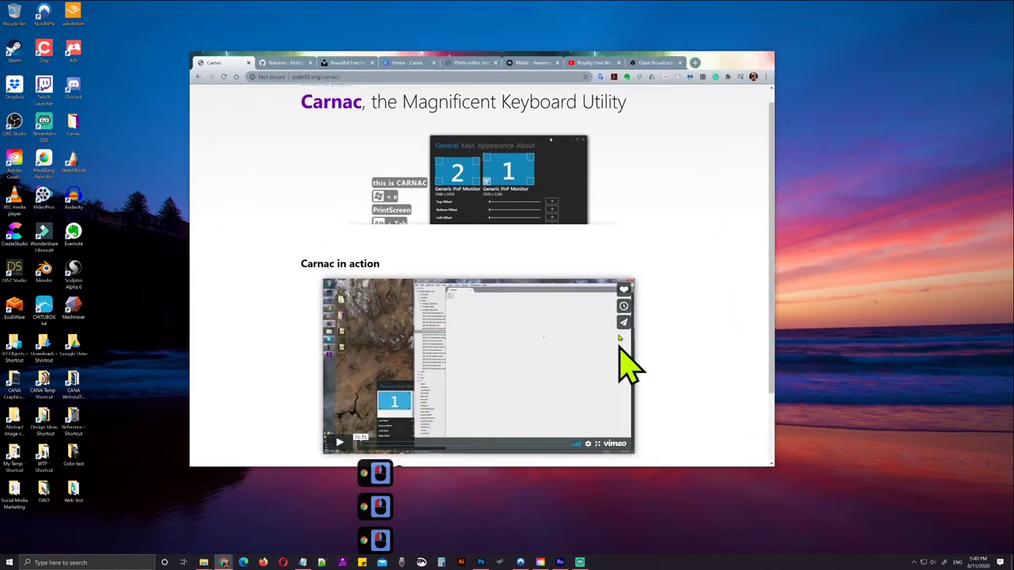
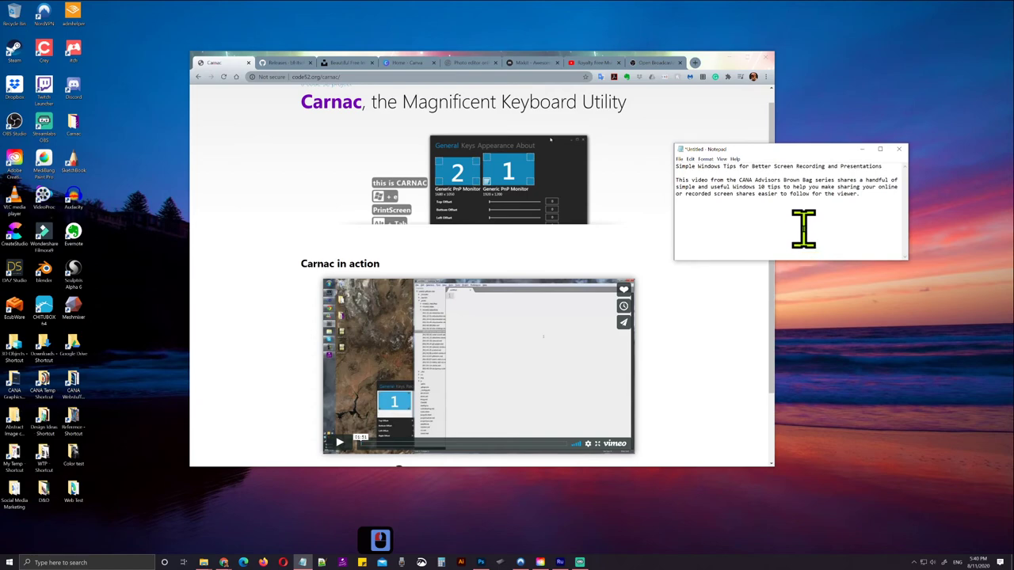
type("hllo")
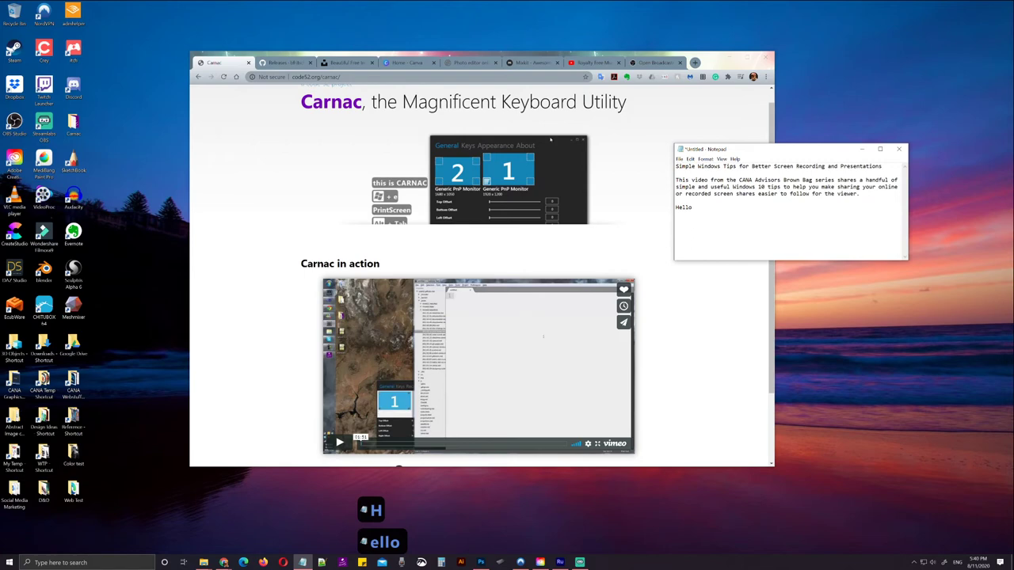
key("BackSpace")
type("eryone")
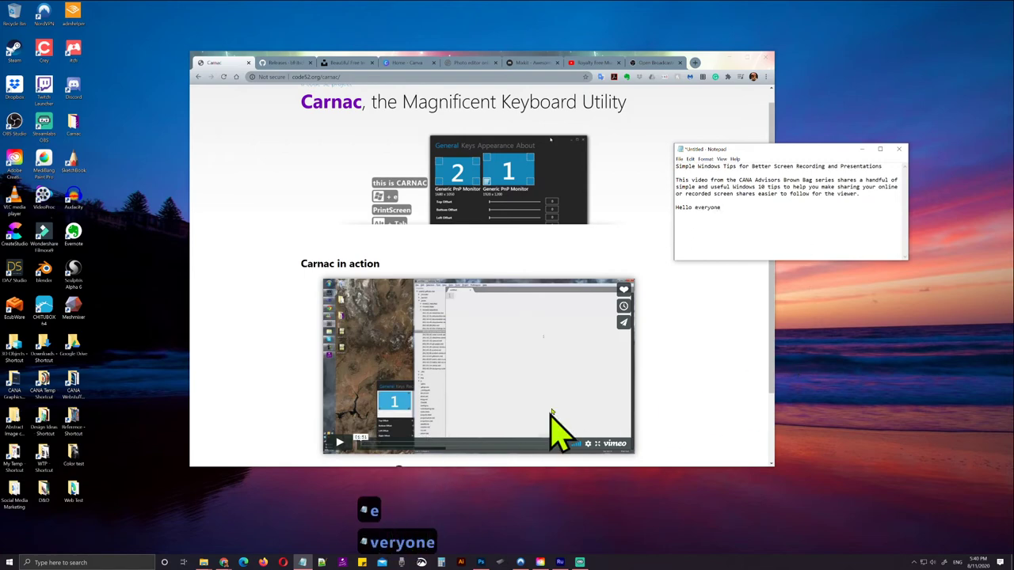
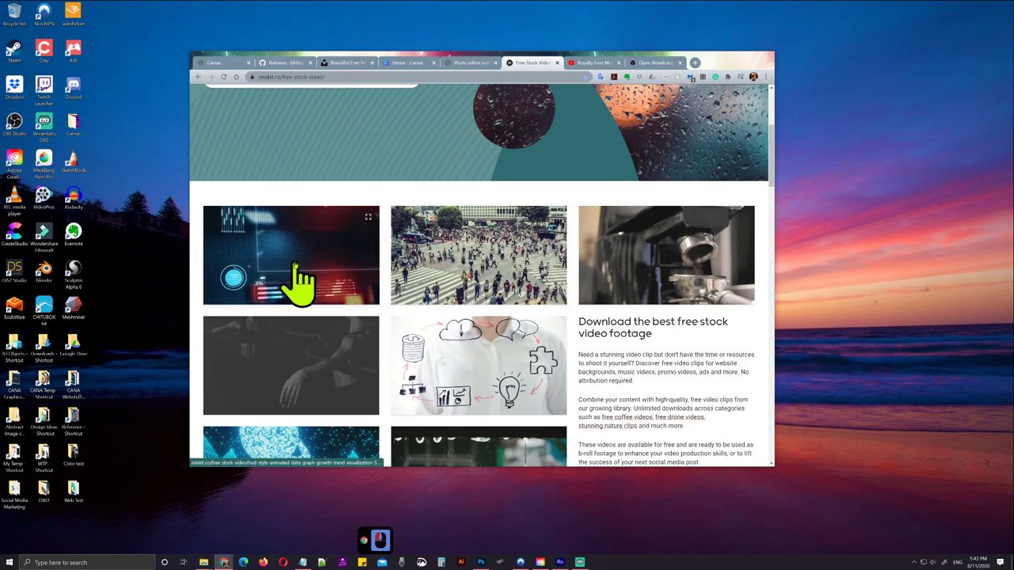
Switch to the Royalty Free Music - No Copyright Music YouTube channel tab
double_click(601, 82)
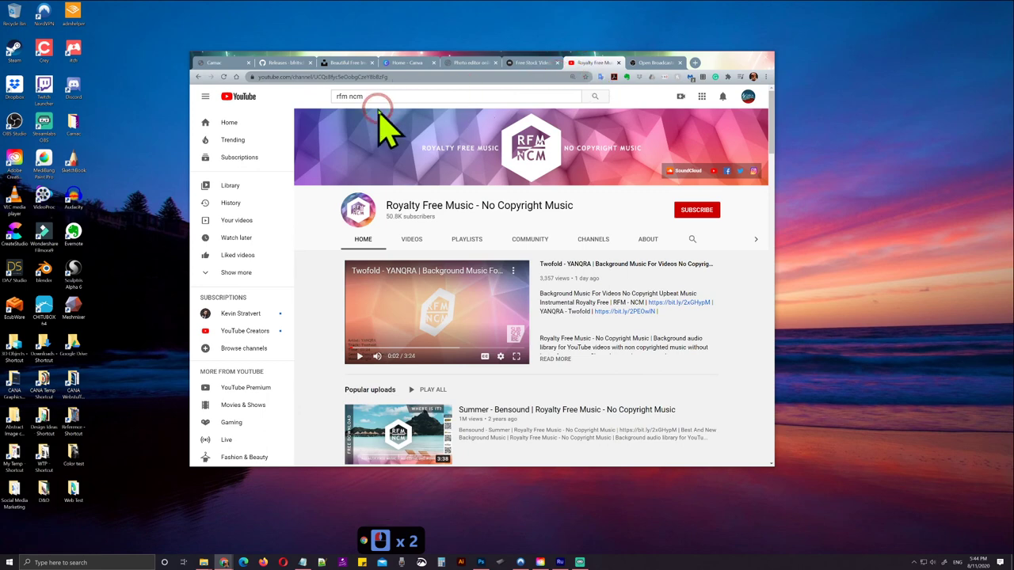
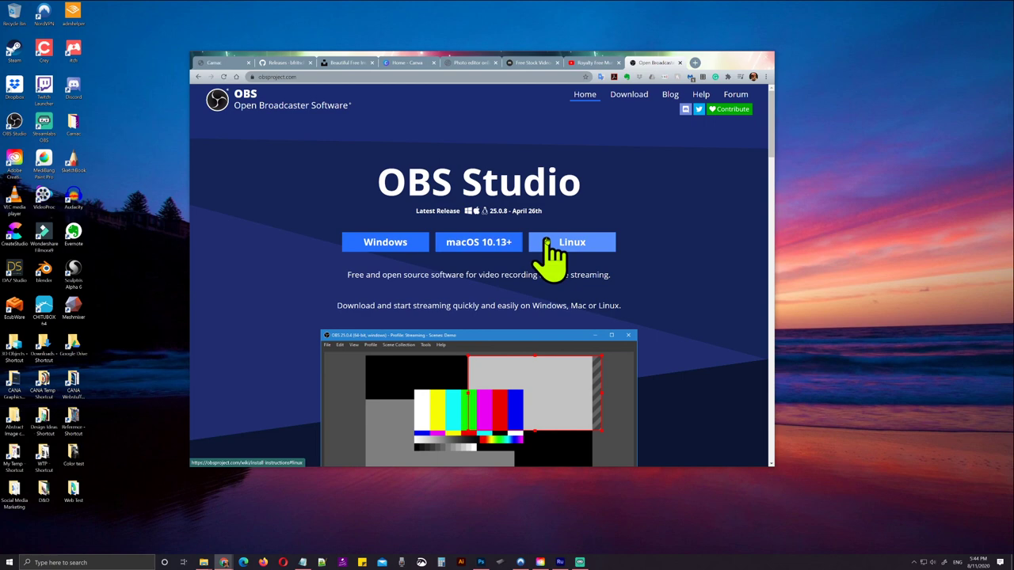
Return to the royalty-free music YouTube tab, then close the Chrome window and all its tabs
left_click(604, 79)
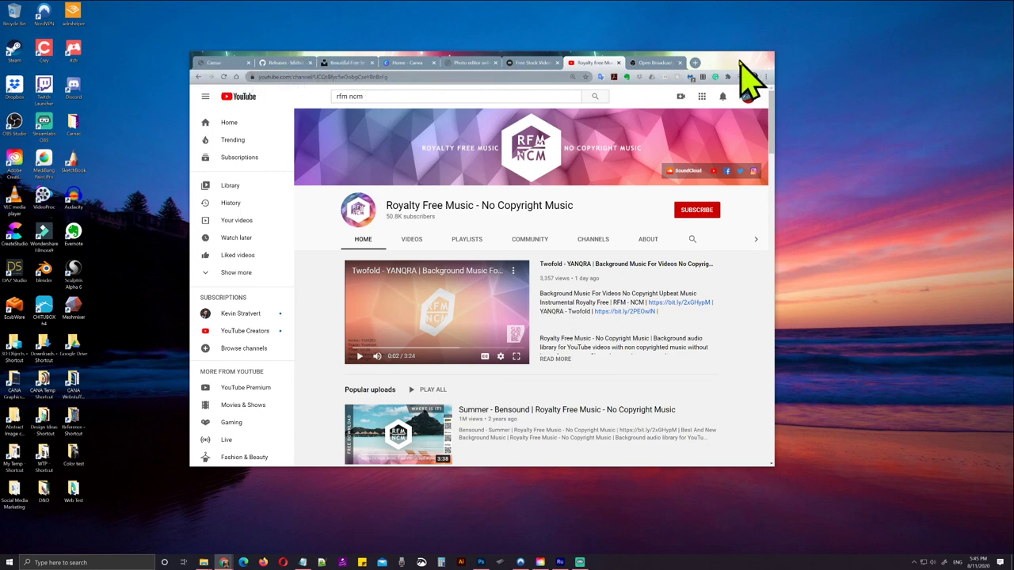
left_click(744, 73)
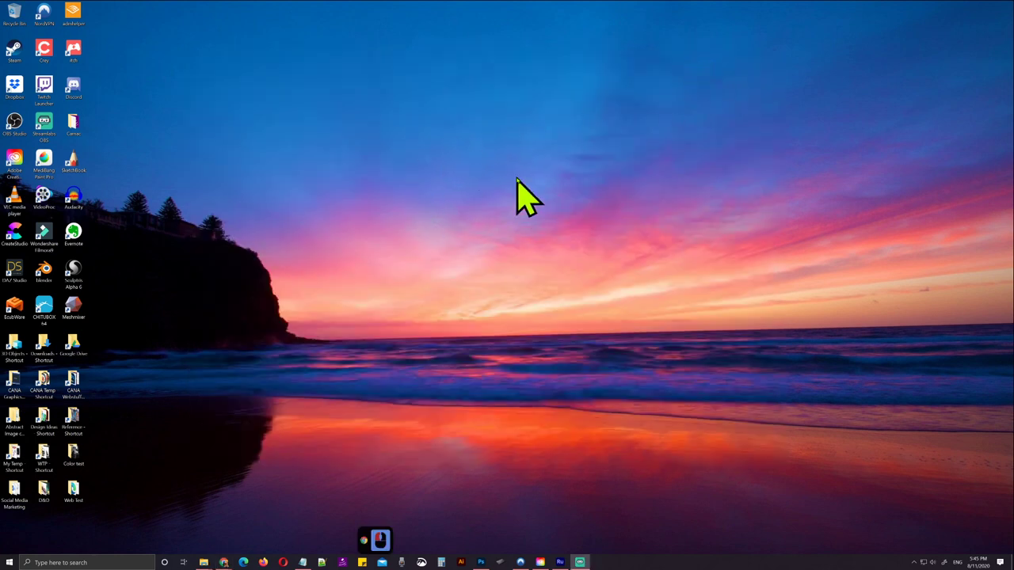